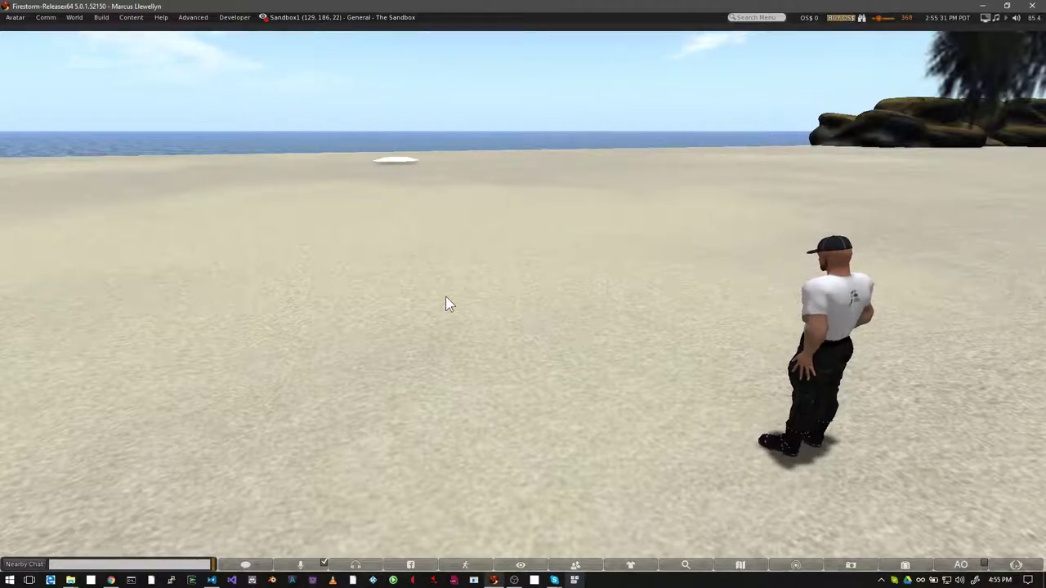
Rez a wooden box and stretch it into a thin square slab about a metre wide.
{"action": "key", "text": "ctrl+b"}
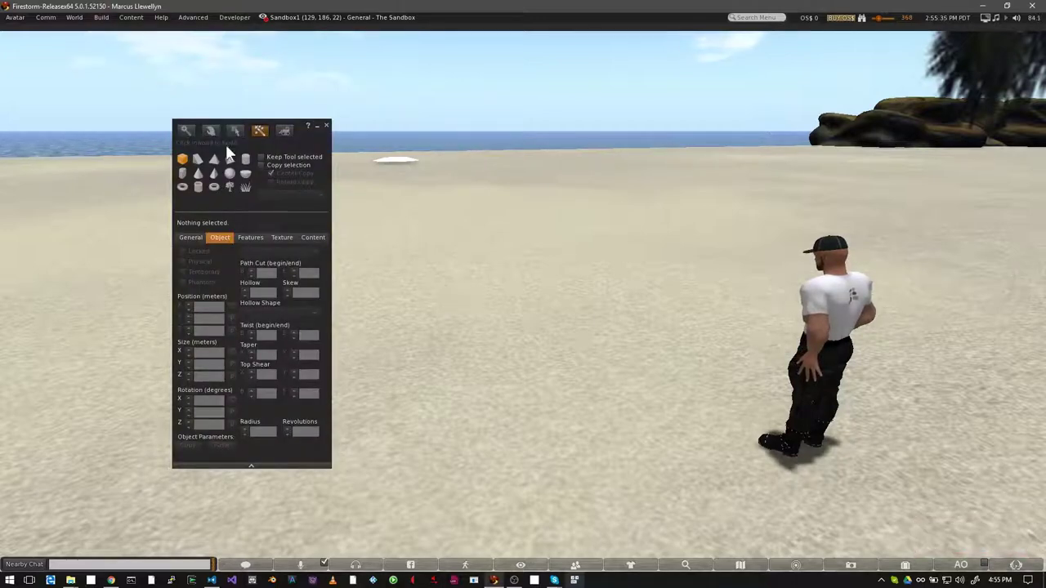
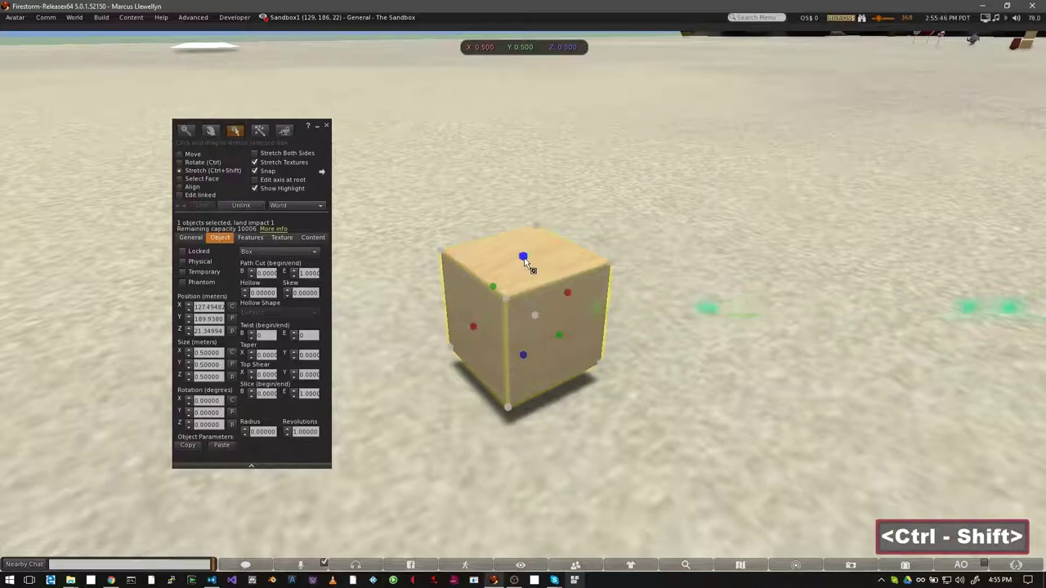
{"action": "left_click", "coordinate": [533, 266]}
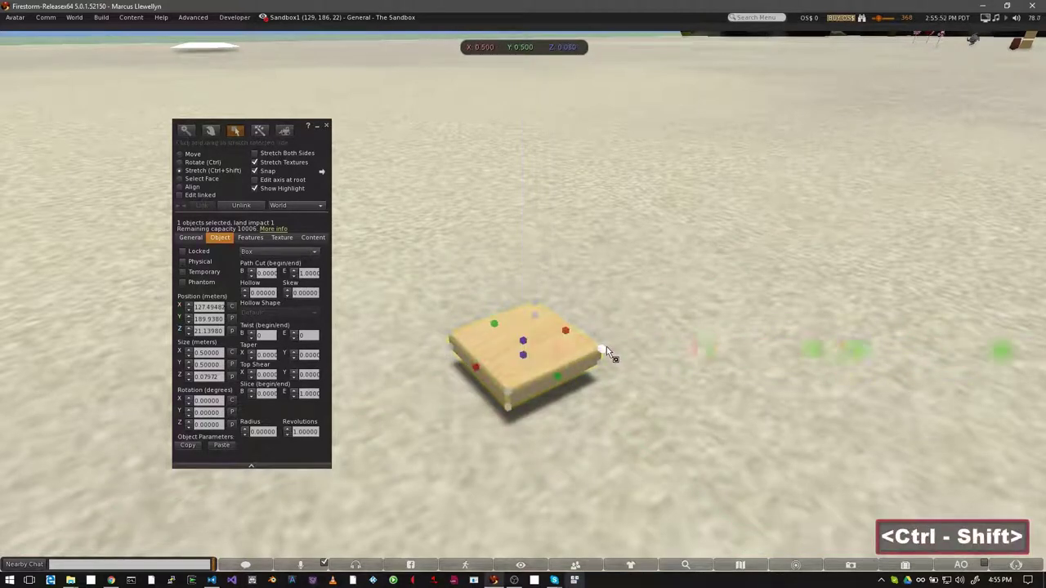
{"action": "left_click", "coordinate": [615, 353]}
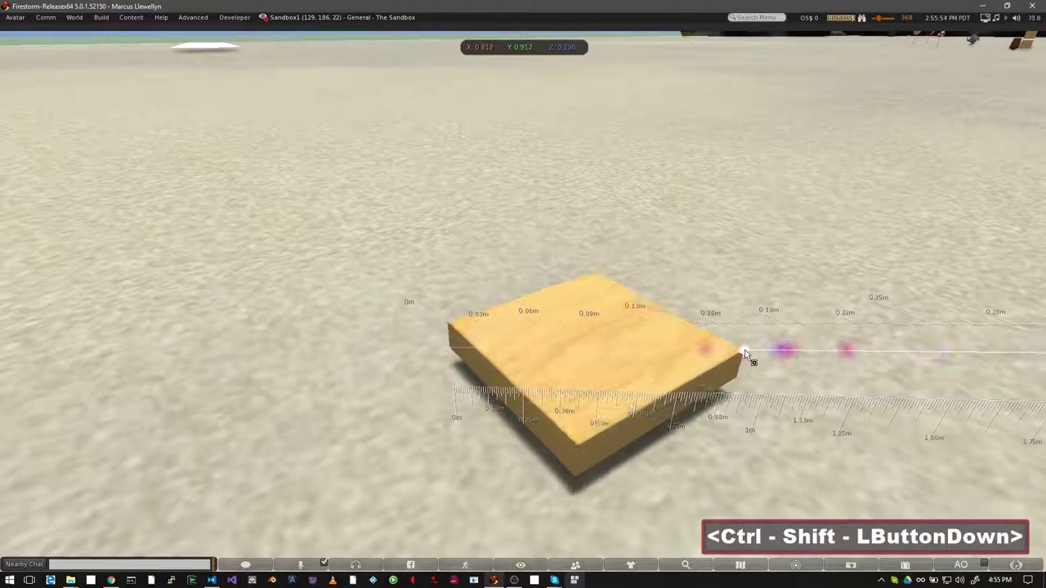
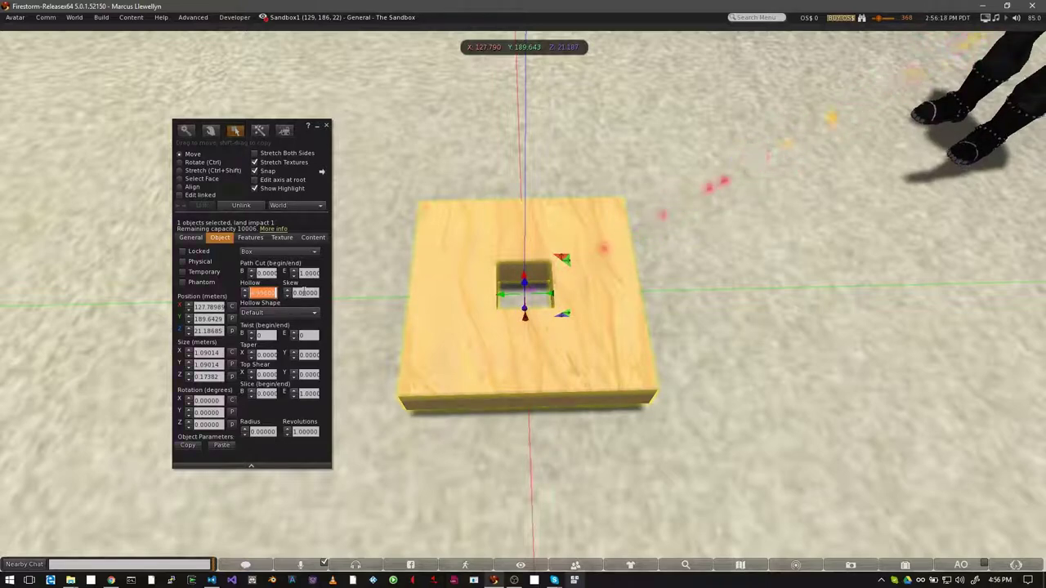
Set the slab's Hollow to 60 with a circular hollow shape and 0.75 path cut.
{"action": "type", "text": "6"}
{"action": "key", "text": "Return"}
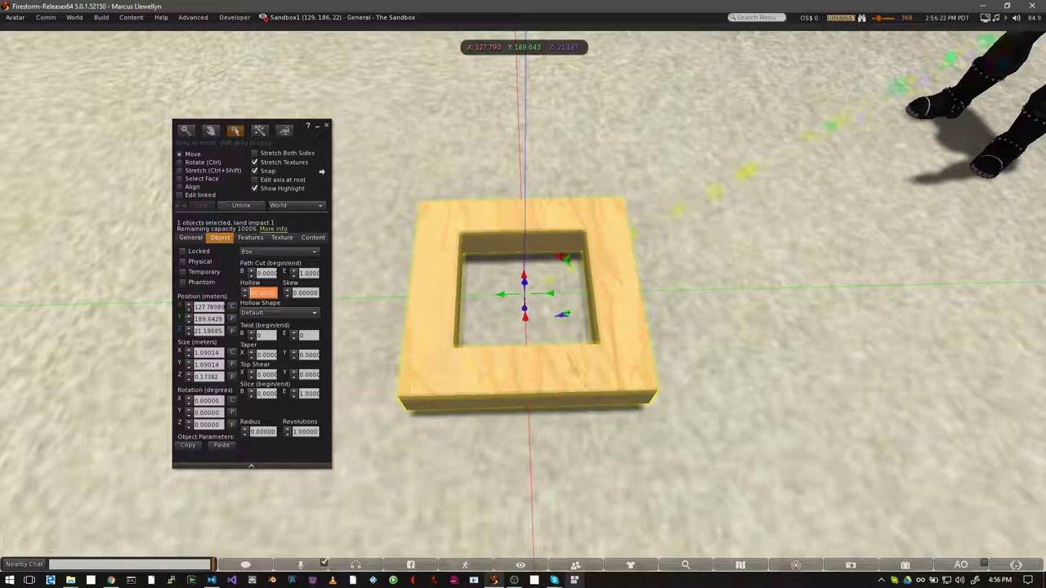
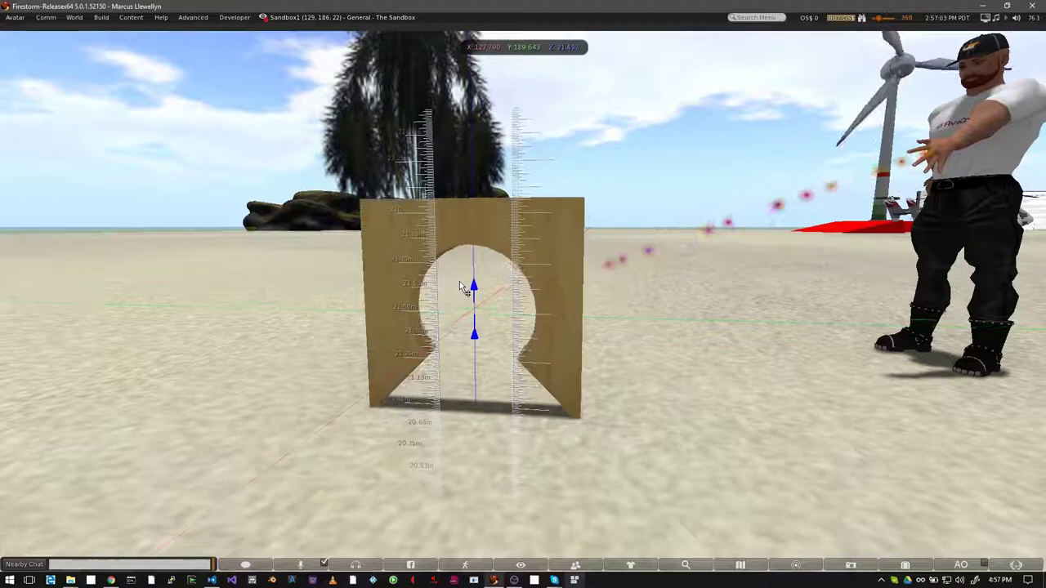
Rotate the hollowed slab upright to Y 270 and duplicate it sideways as a second leg.
{"action": "left_click", "coordinate": [445, 110]}
{"action": "left_click", "coordinate": [526, 113]}
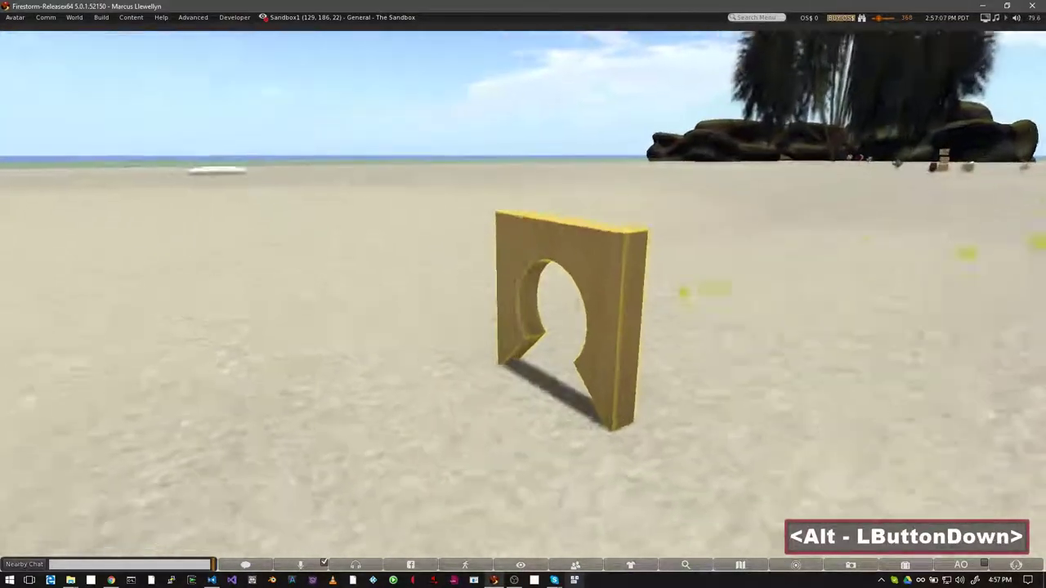
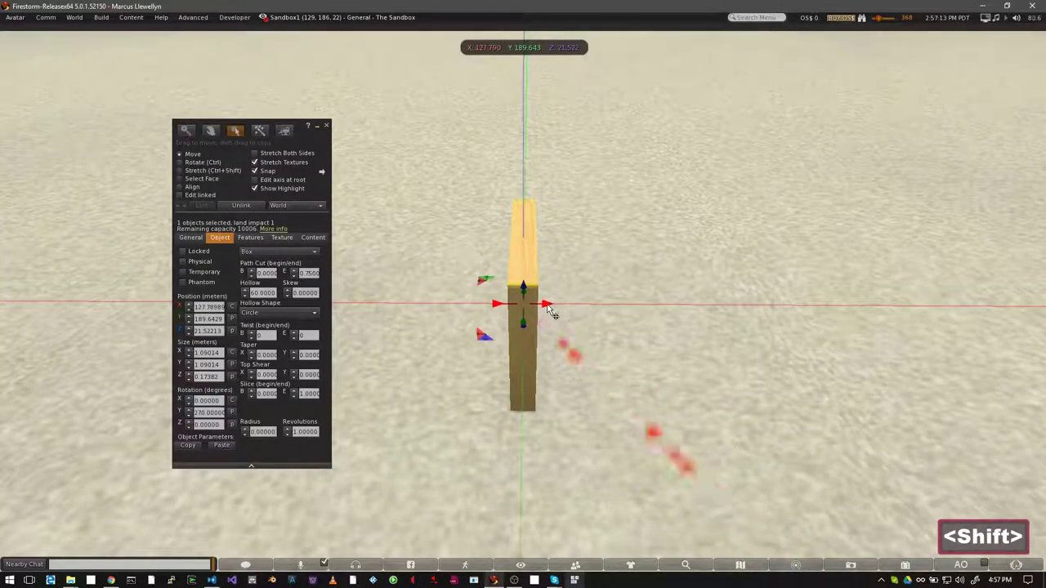
{"action": "left_click", "coordinate": [573, 310]}
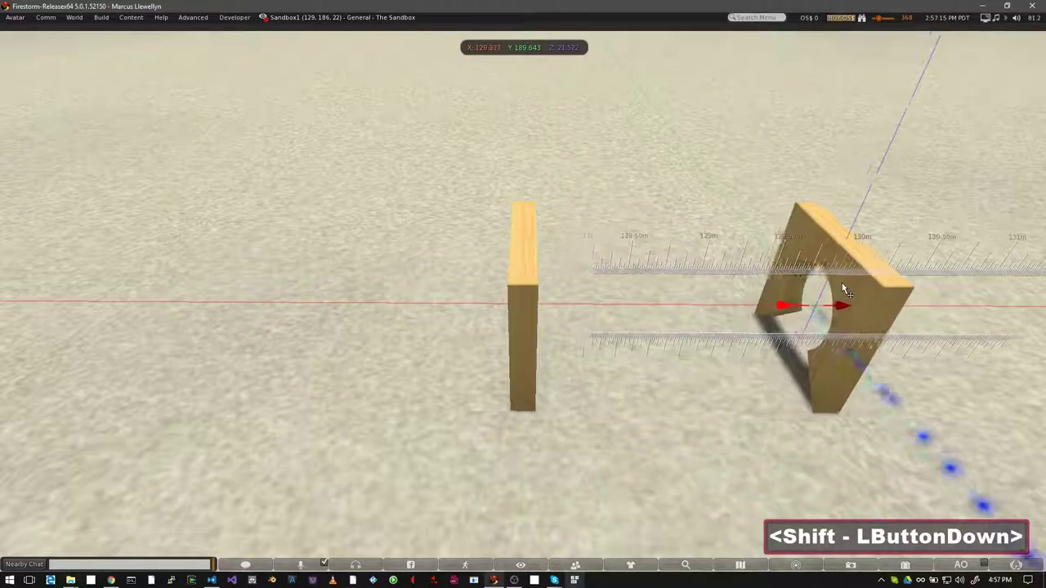
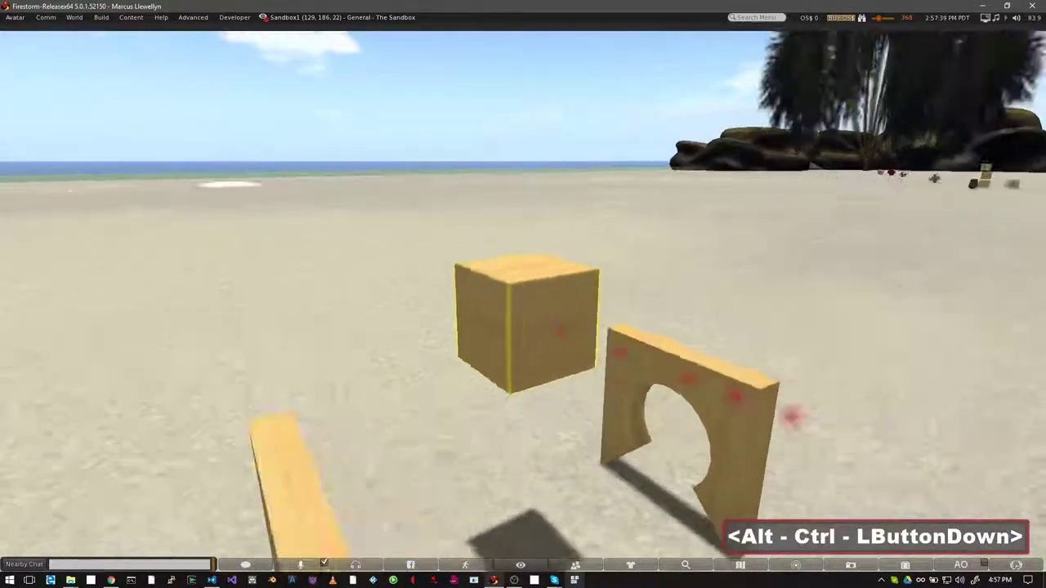
Flatten a new box into a seat board, lengthen and centre it over the legs.
{"action": "left_click", "coordinate": [529, 279]}
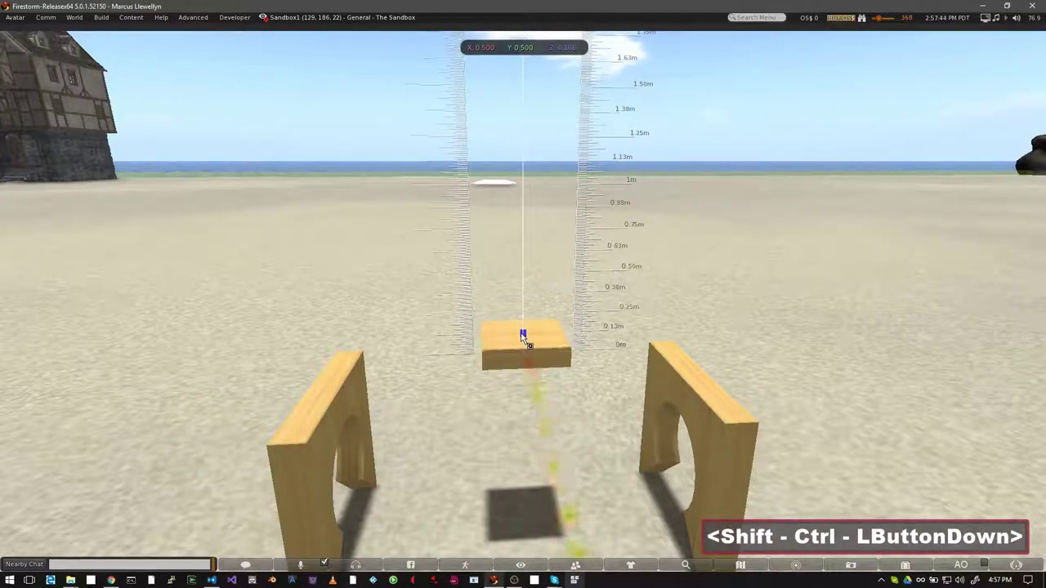
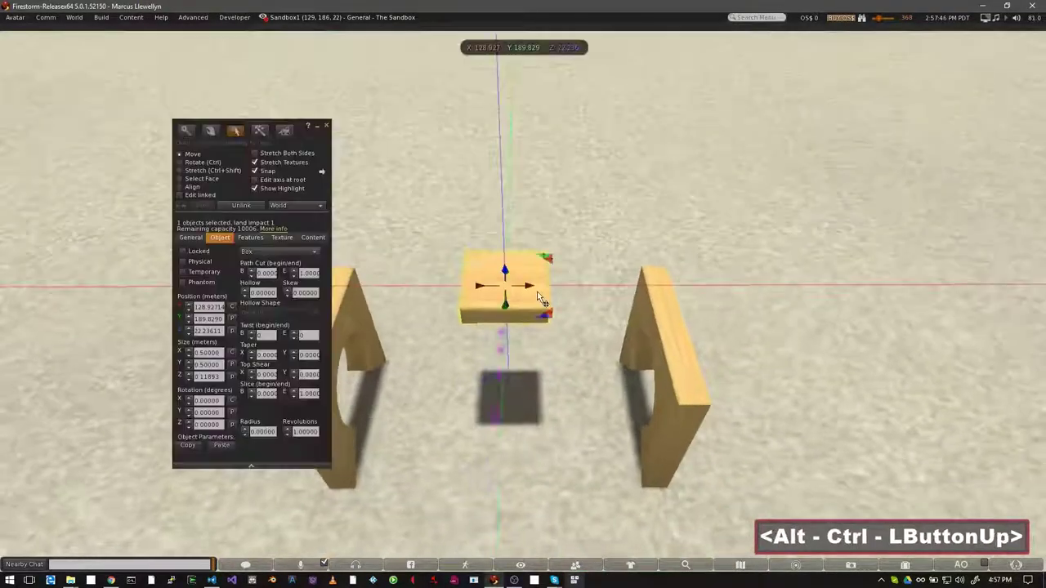
{"action": "left_click", "coordinate": [579, 291]}
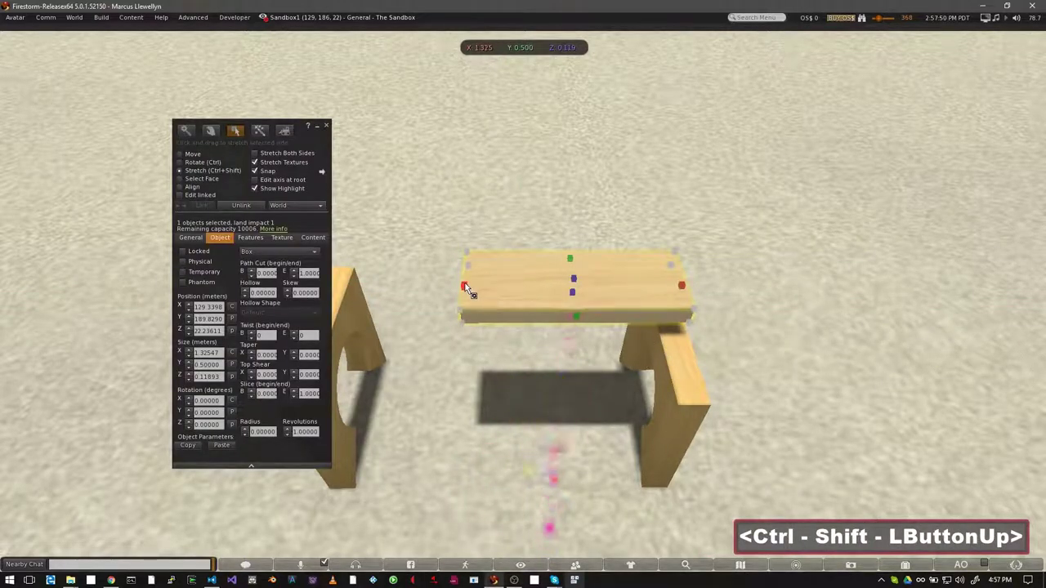
{"action": "left_click", "coordinate": [448, 290]}
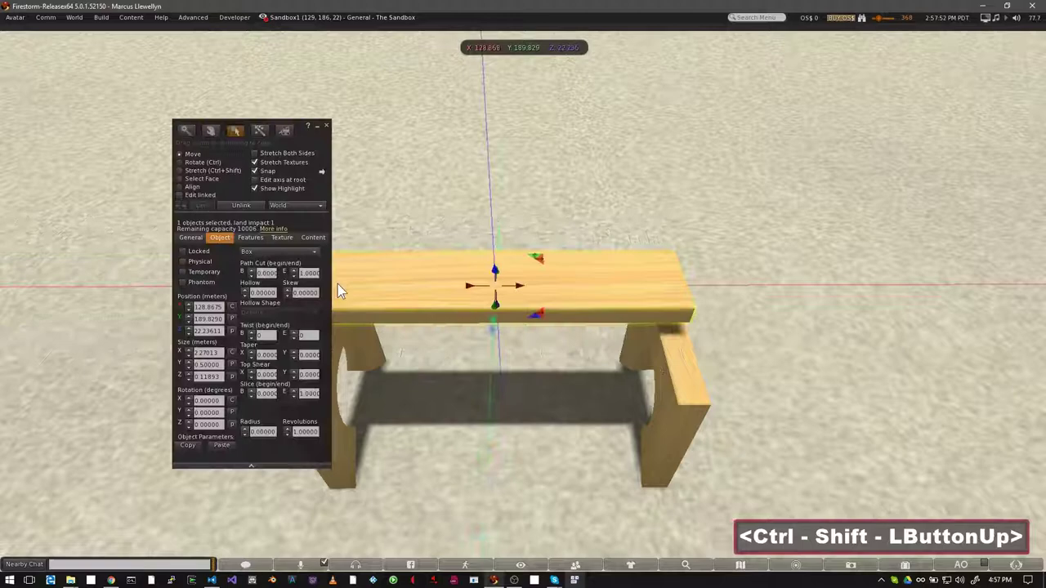
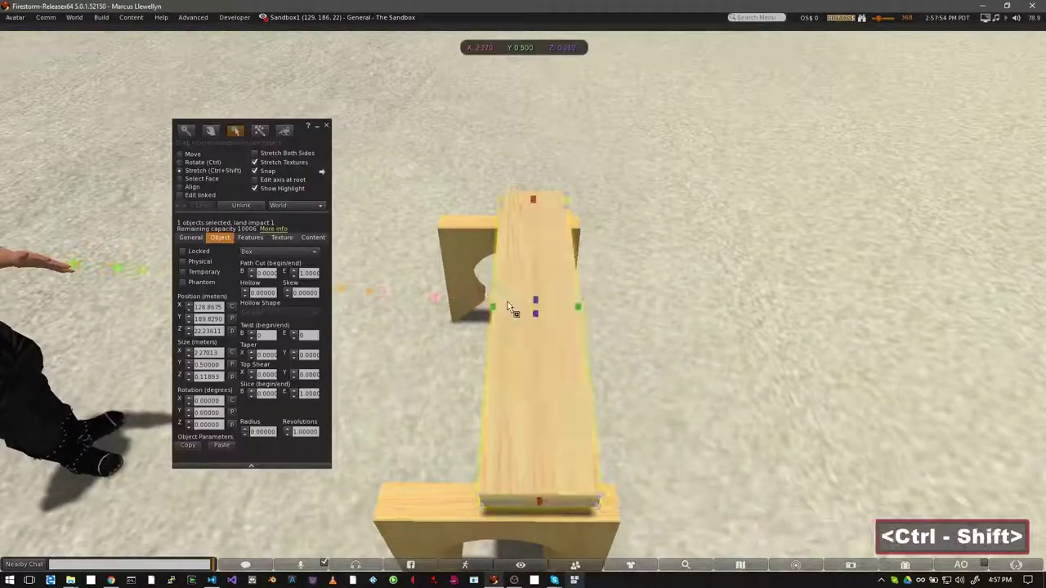
{"action": "left_click", "coordinate": [493, 314]}
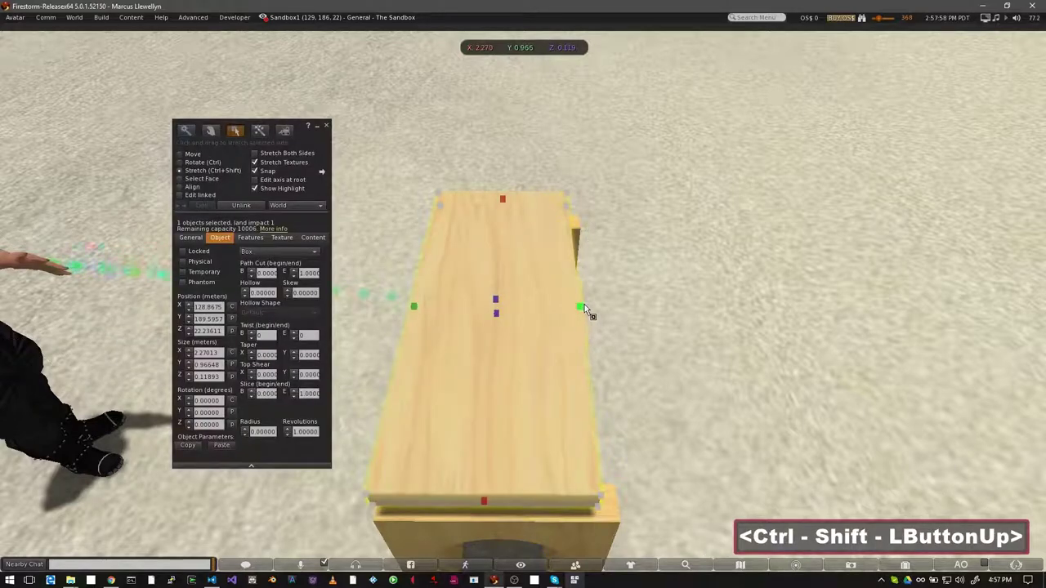
{"action": "left_click", "coordinate": [586, 314]}
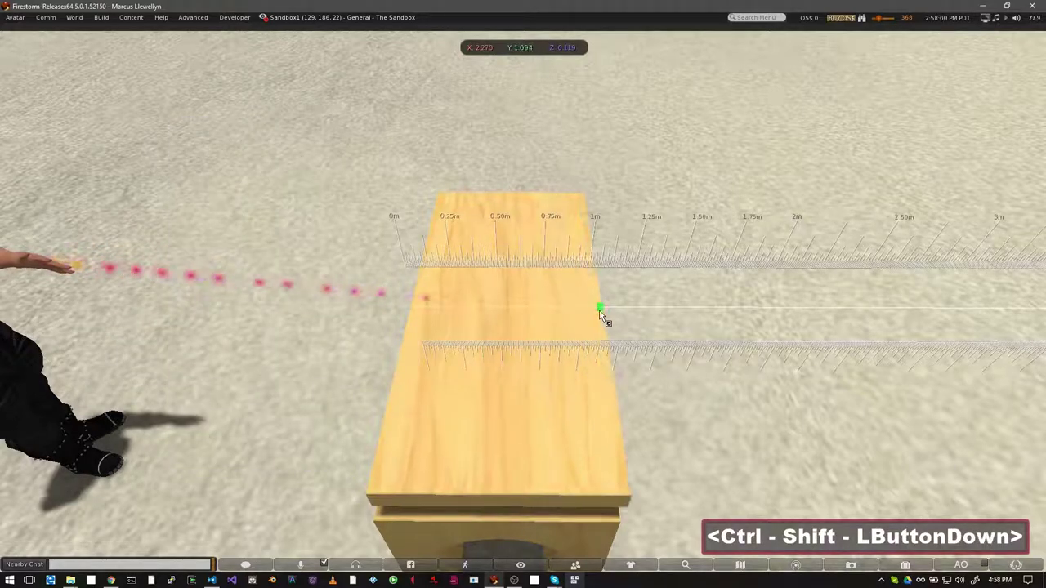
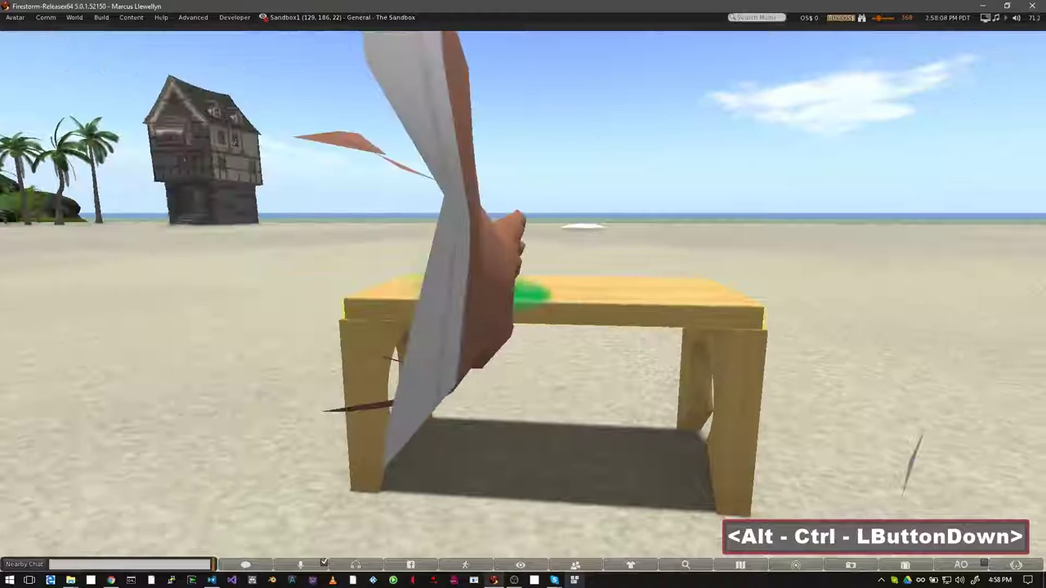
Reselect the seat and stretch it lengthwise to fully span both legs.
{"action": "left_click", "coordinate": [739, 307]}
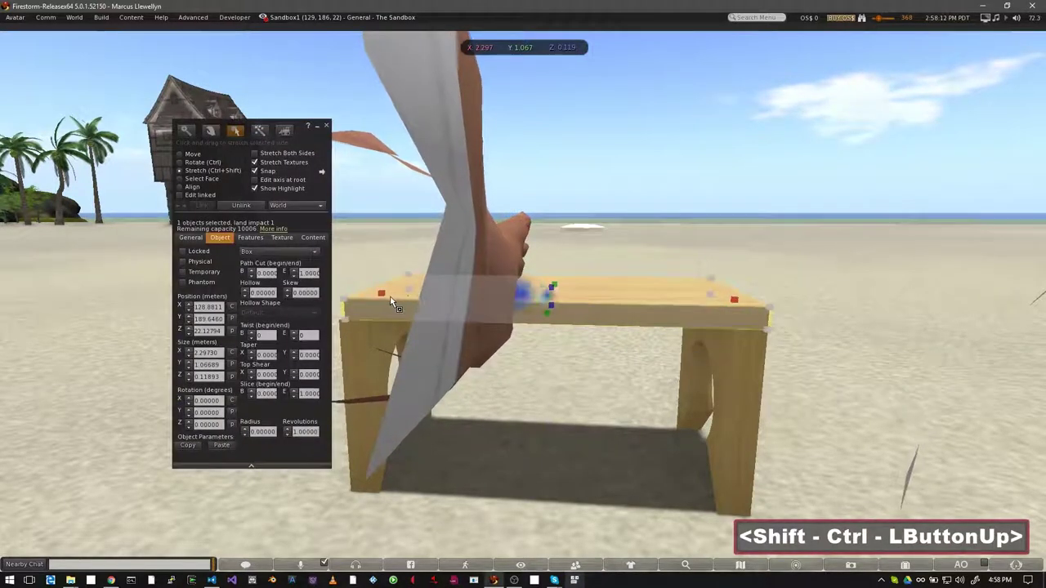
{"action": "left_click", "coordinate": [390, 300]}
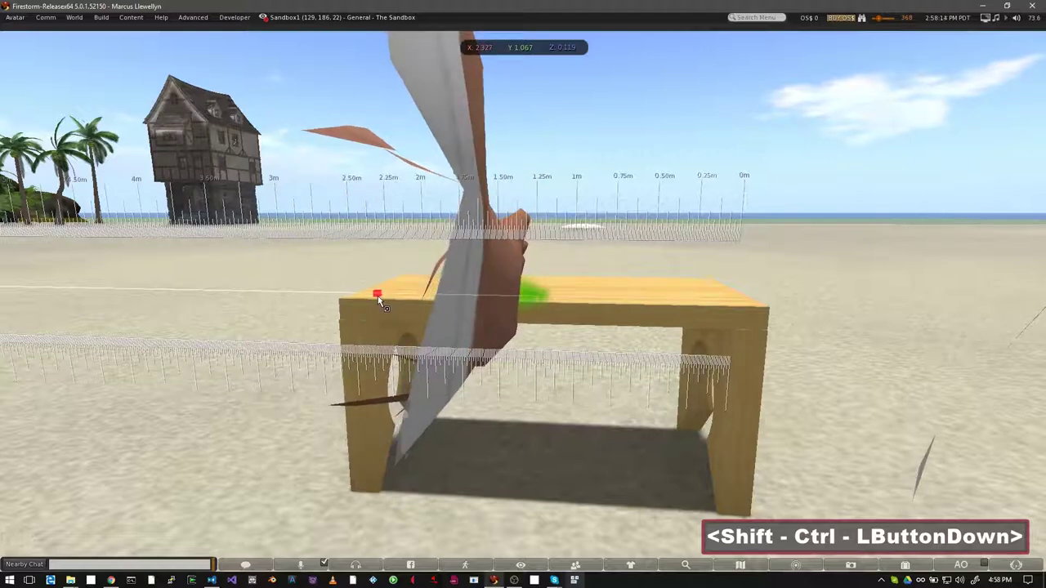
{"action": "left_click", "coordinate": [438, 299]}
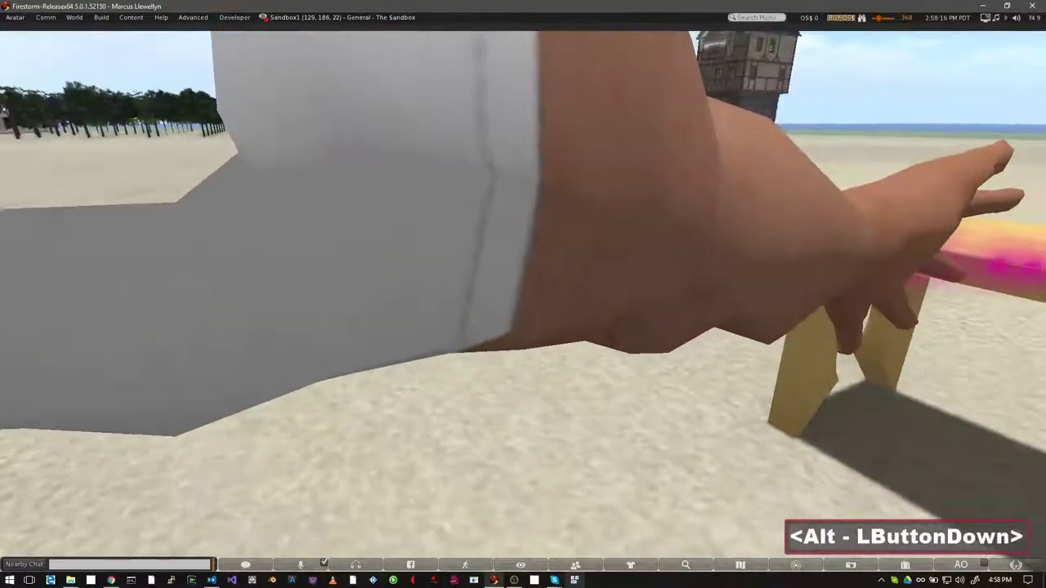
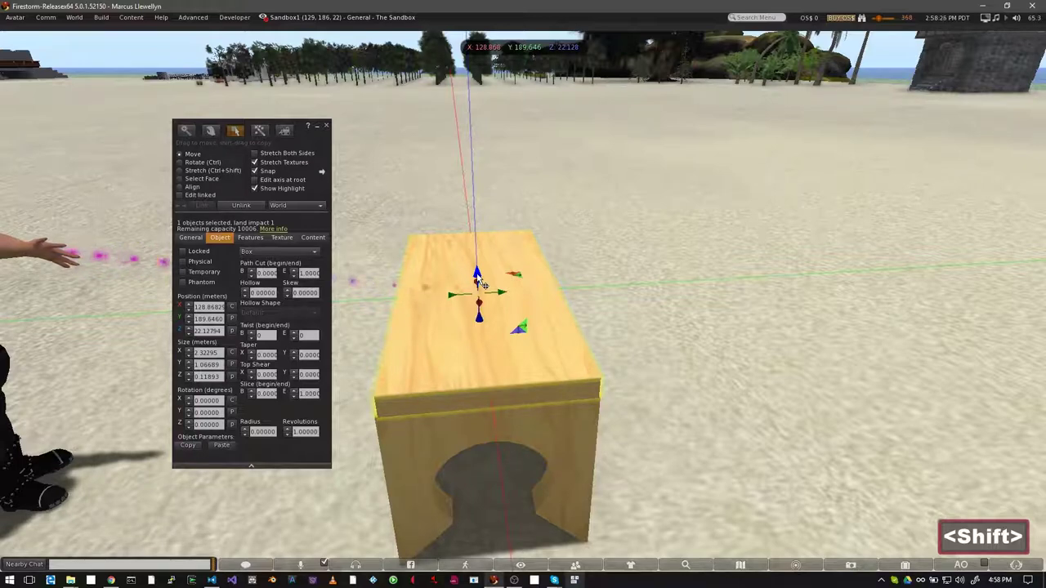
Copy the seat upward, rotate it to X 270 and slide it to the back edge as a backrest.
{"action": "left_click", "coordinate": [485, 279]}
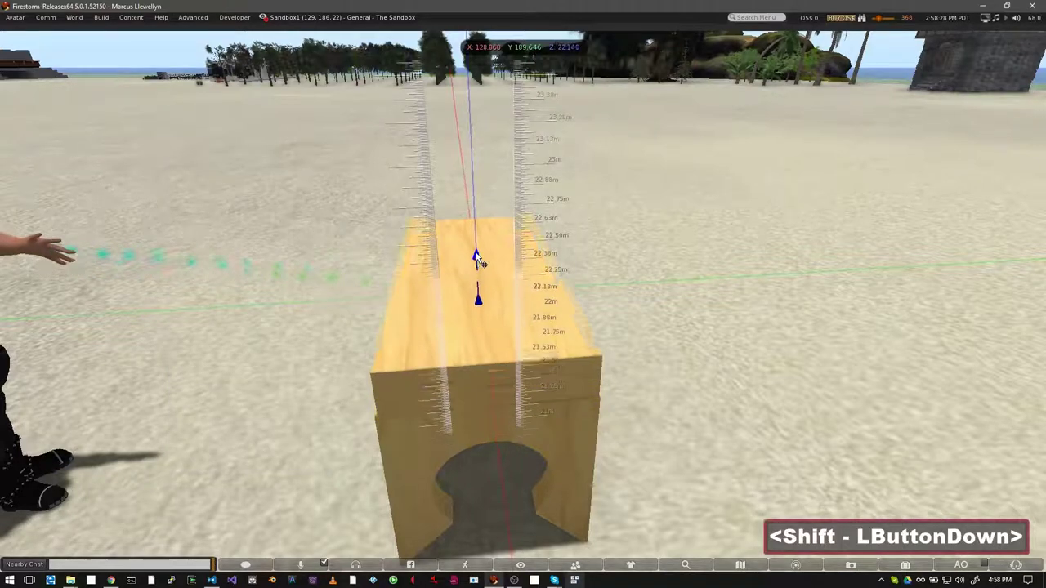
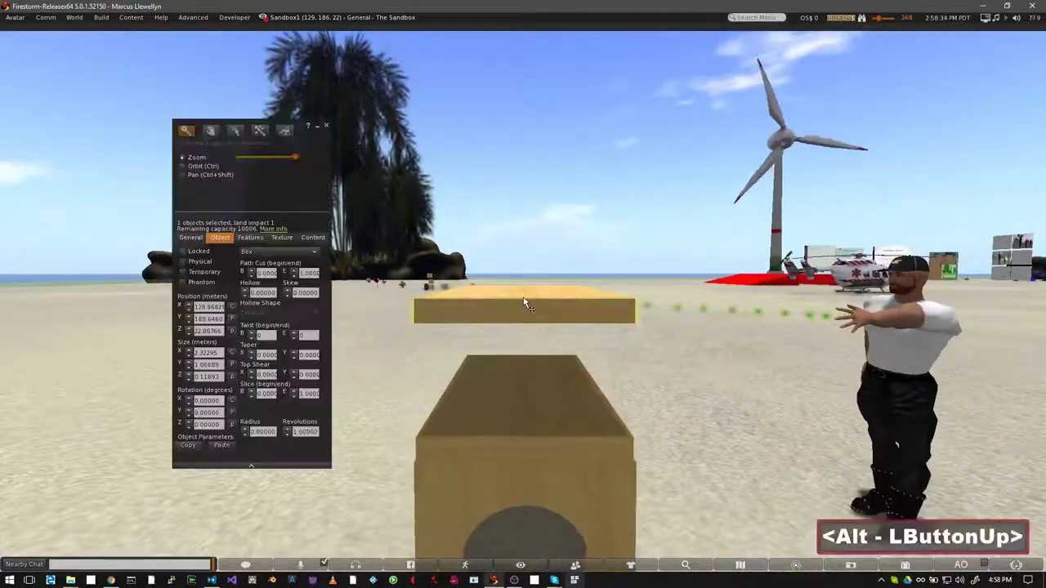
{"action": "left_click", "coordinate": [389, 155]}
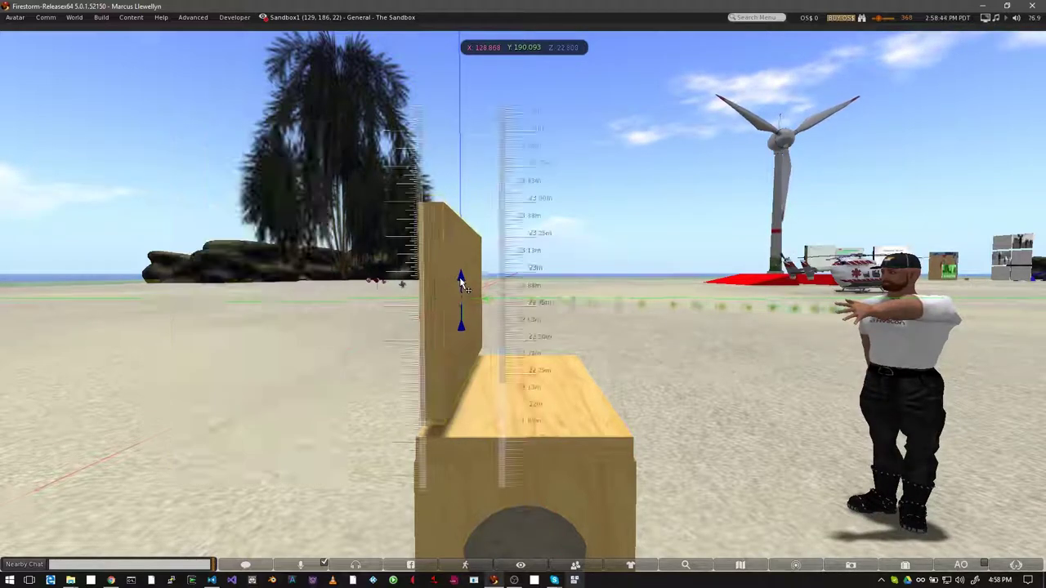
{"action": "left_click", "coordinate": [421, 121]}
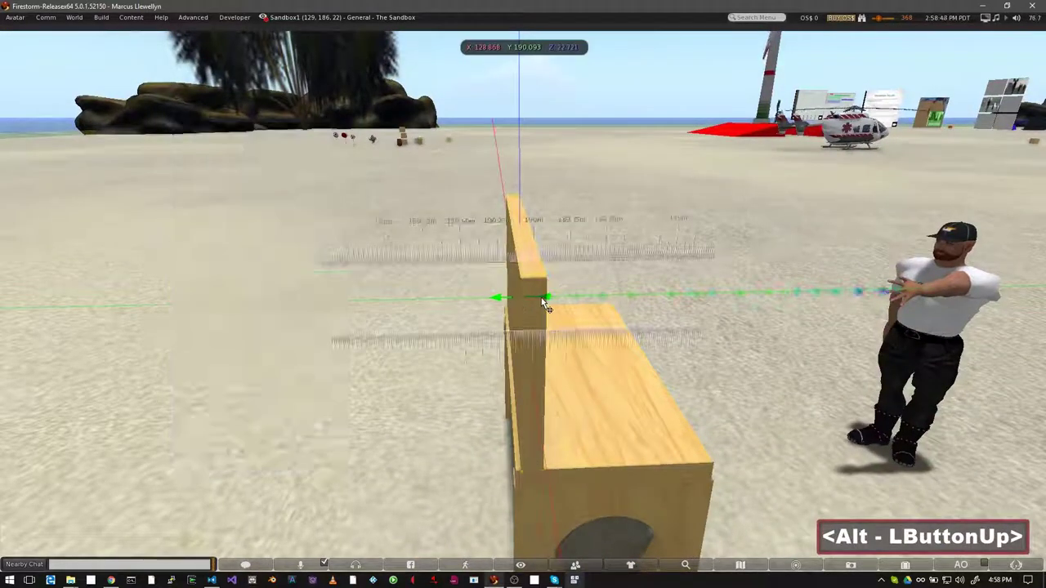
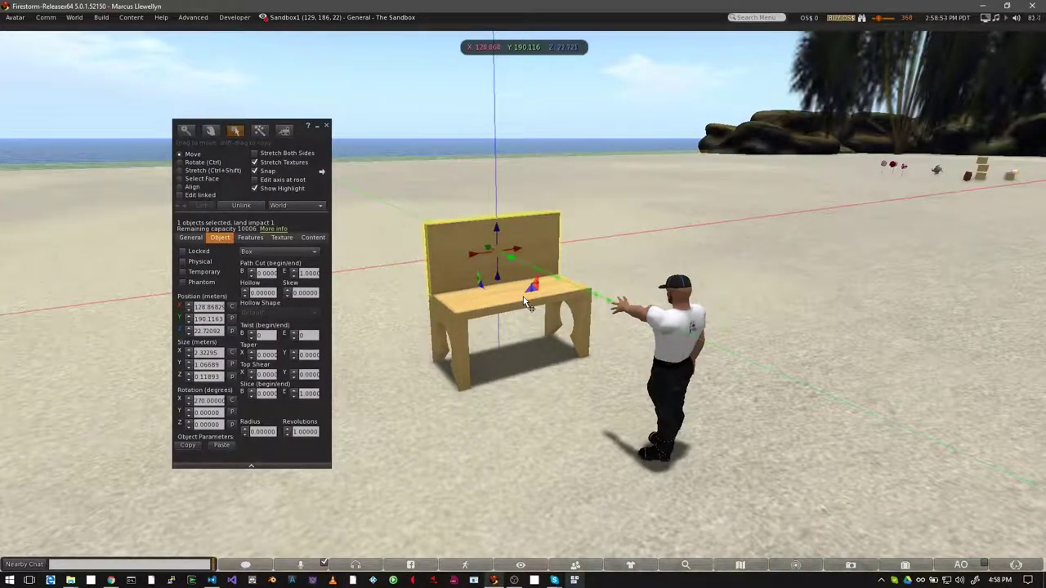
Select both legs, seat and backrest and link them into one object.
{"action": "left_click", "coordinate": [657, 312]}
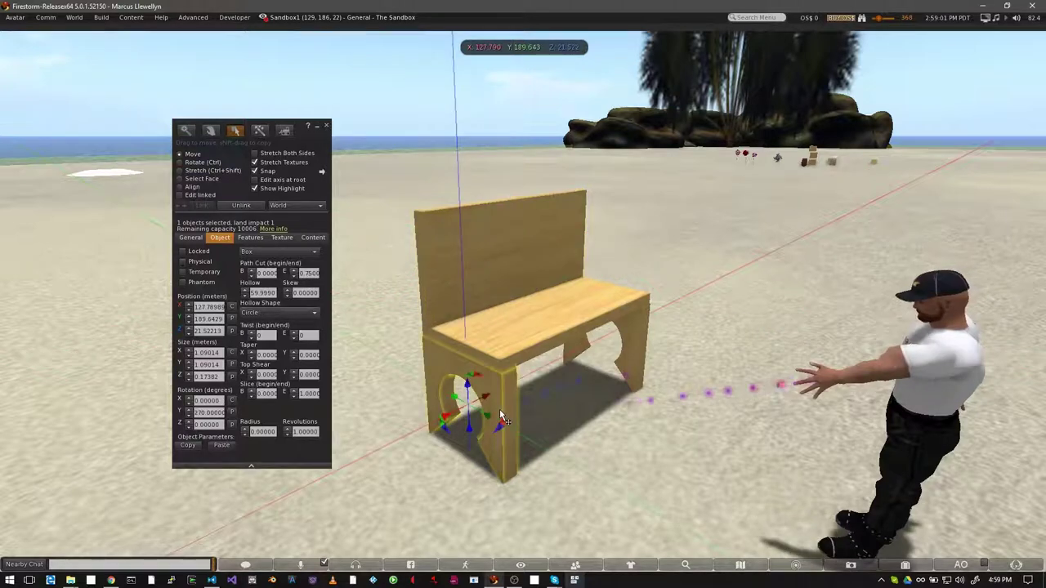
{"action": "left_click", "coordinate": [641, 341]}
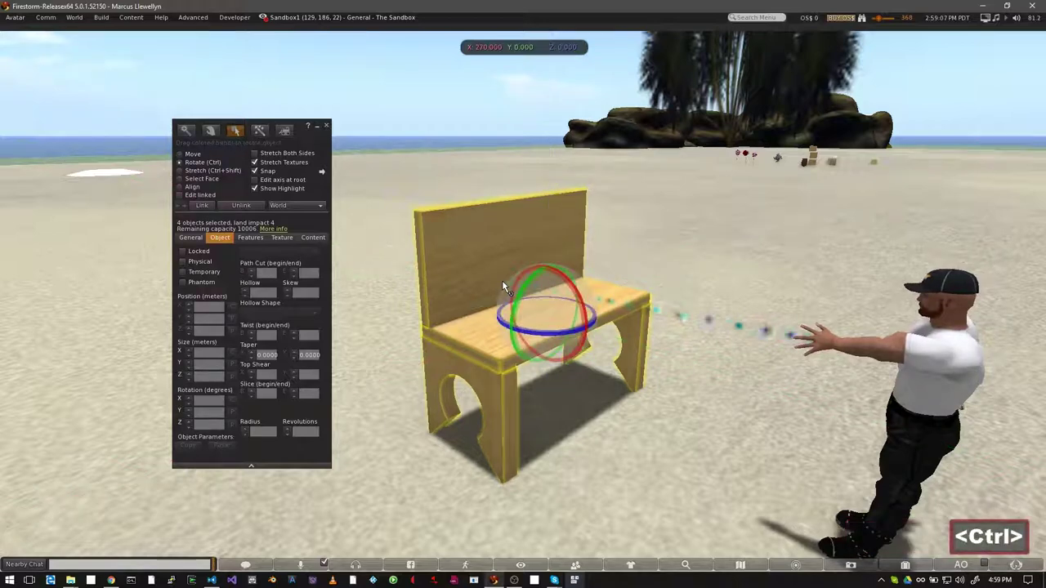
{"action": "key", "text": "ctrl+i"}
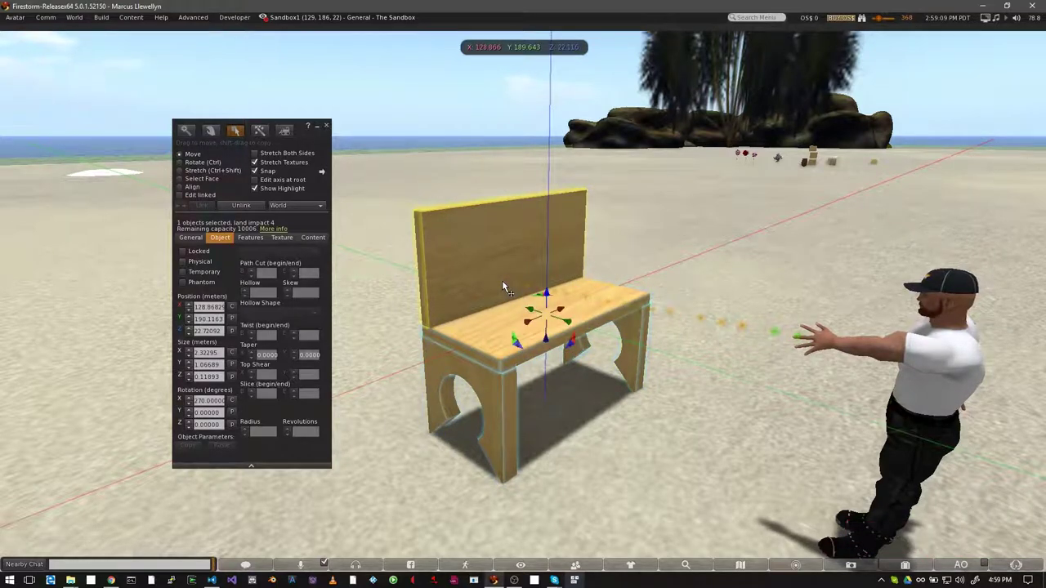
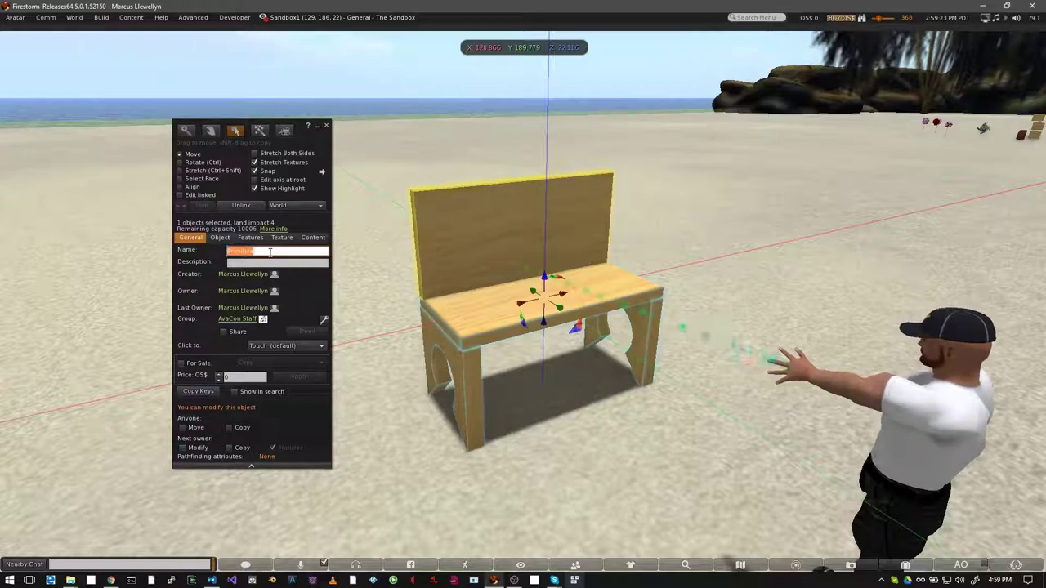
Name the linked object 'Bench' and open the inventory window.
{"action": "type", "text": "ench"}
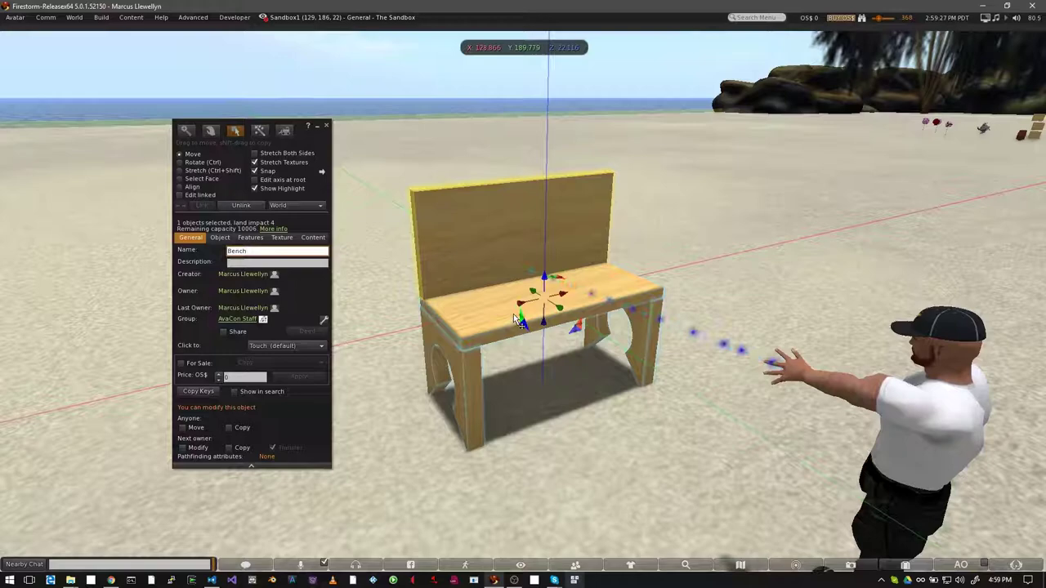
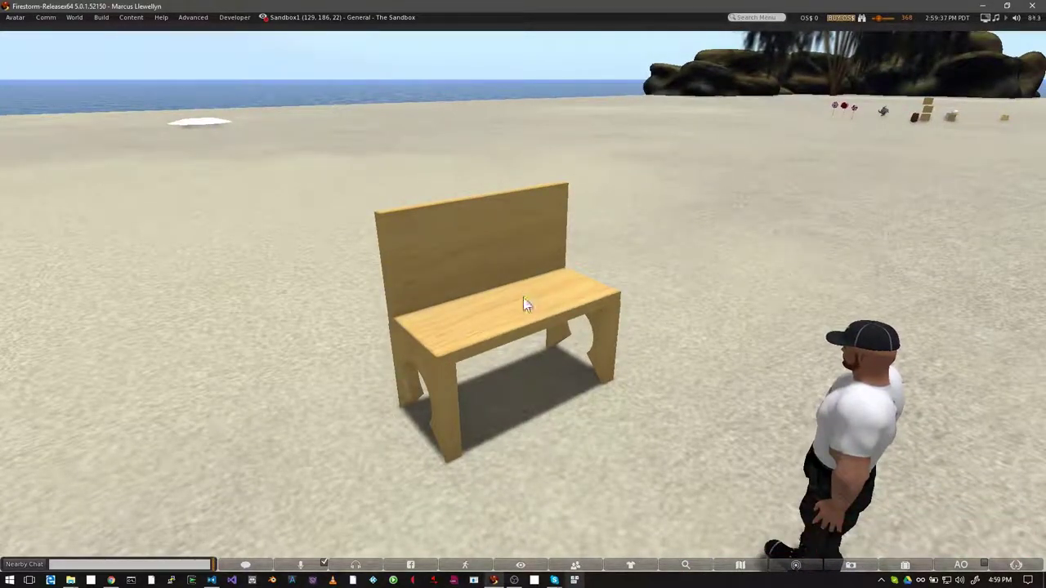
{"action": "key", "text": "ctrl+i"}
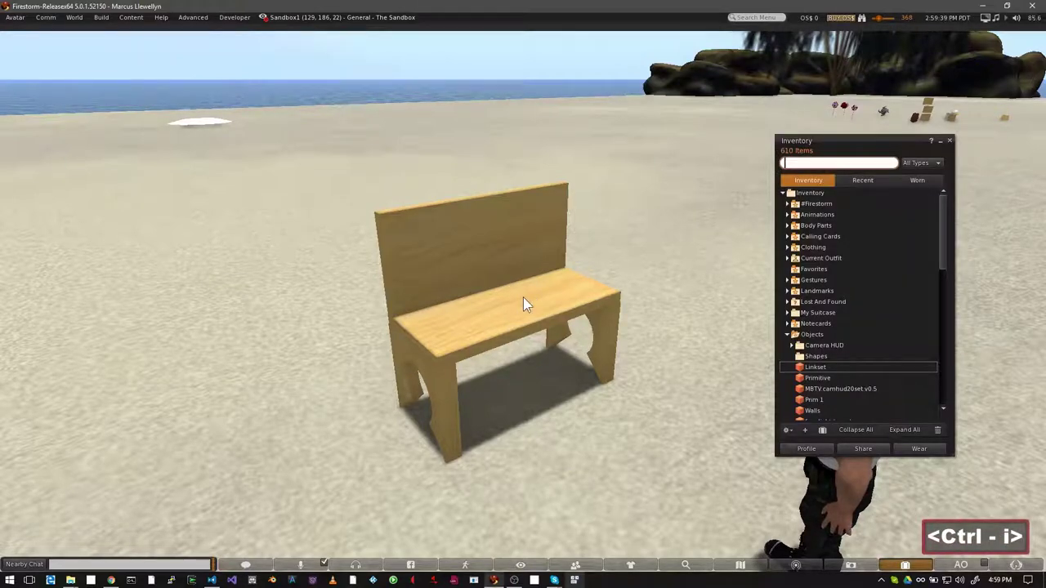